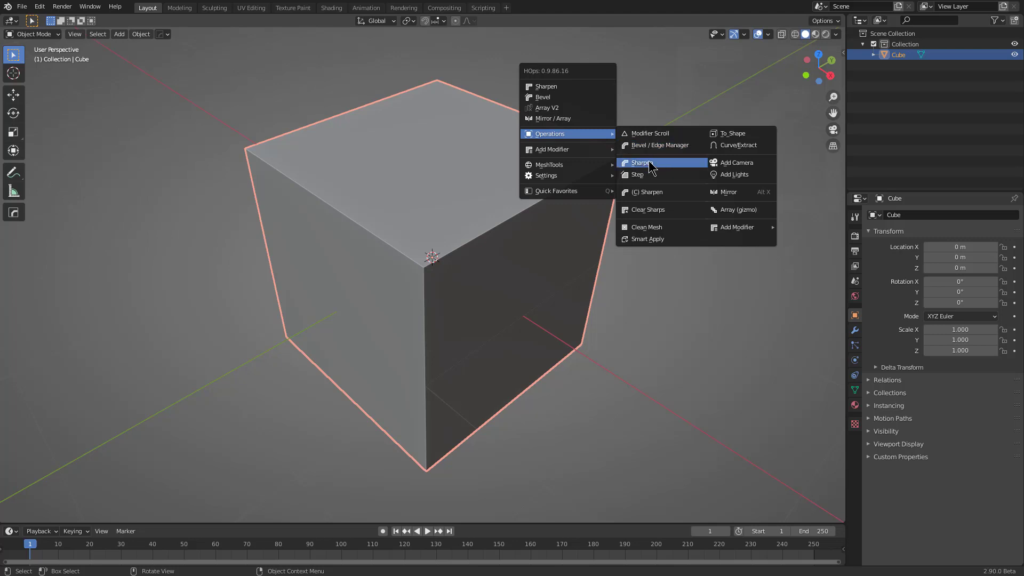
- Delete the default cube and add a plane in its place
key("x")
left_click(527, 213)
key("a")
left_click(535, 217)
- Round the plane's corners into a rounded square with a HOps vertex bevel
middle_click(482, 276)
scroll("down", 3)
key("q")
left_click(527, 198)
scroll("up", 3)
key("2")
left_click(304, 210)
scroll("down", 3)
middle_click(462, 269)
middle_click(455, 248)
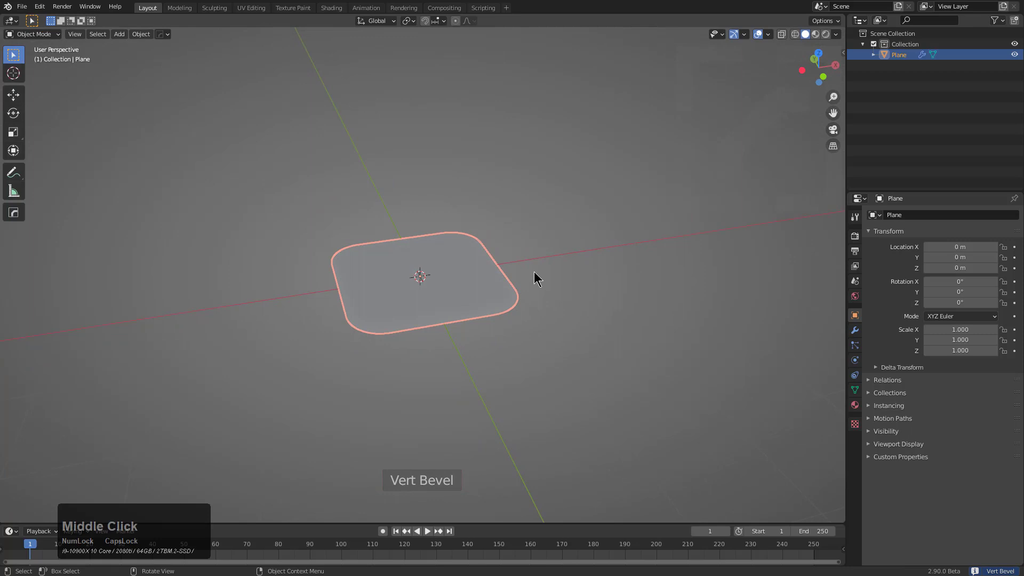
- Thicken the rounded plane into a solid block with HOps Solidify
key("q")
left_click(434, 277)
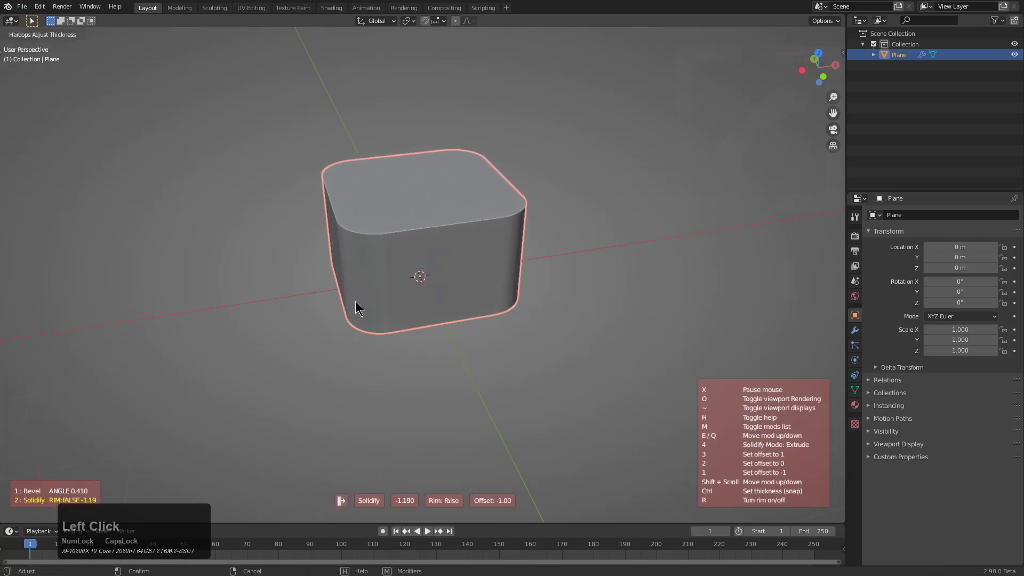
left_click(656, 323)
middle_click(506, 304)
scroll("up", 3)
- Bevel the block's edges with 30° autosmooth and add an angle-limited bevel
key("q")
left_click(531, 257)
scroll("down", 3)
key("1")
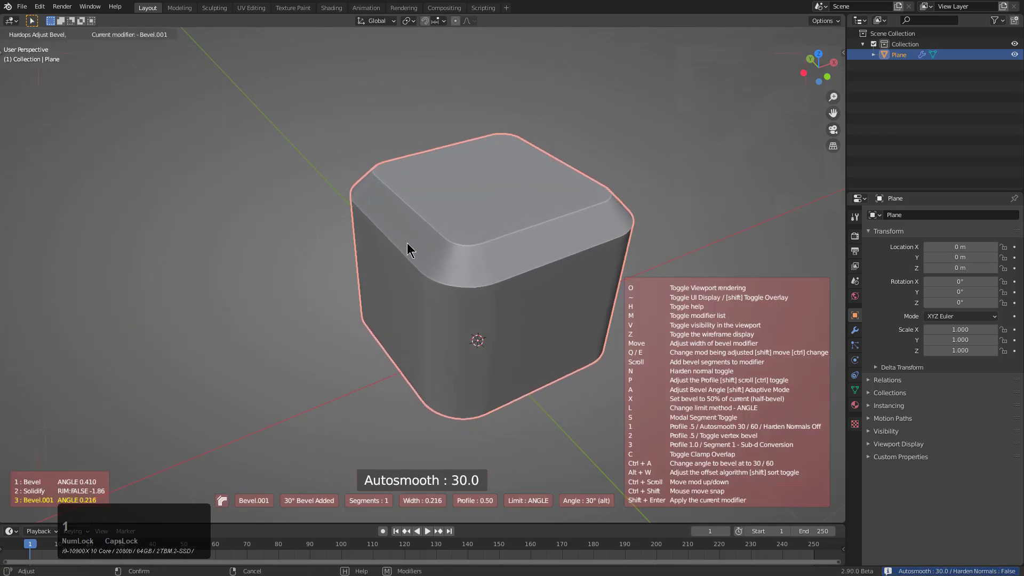
left_click(420, 248)
key("q")
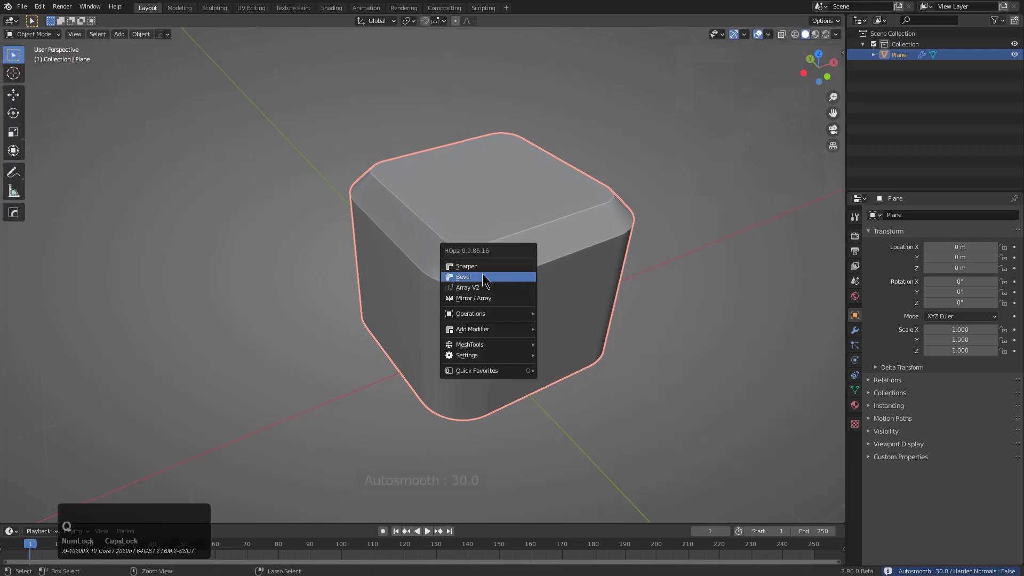
left_click(488, 280)
left_click(484, 279)
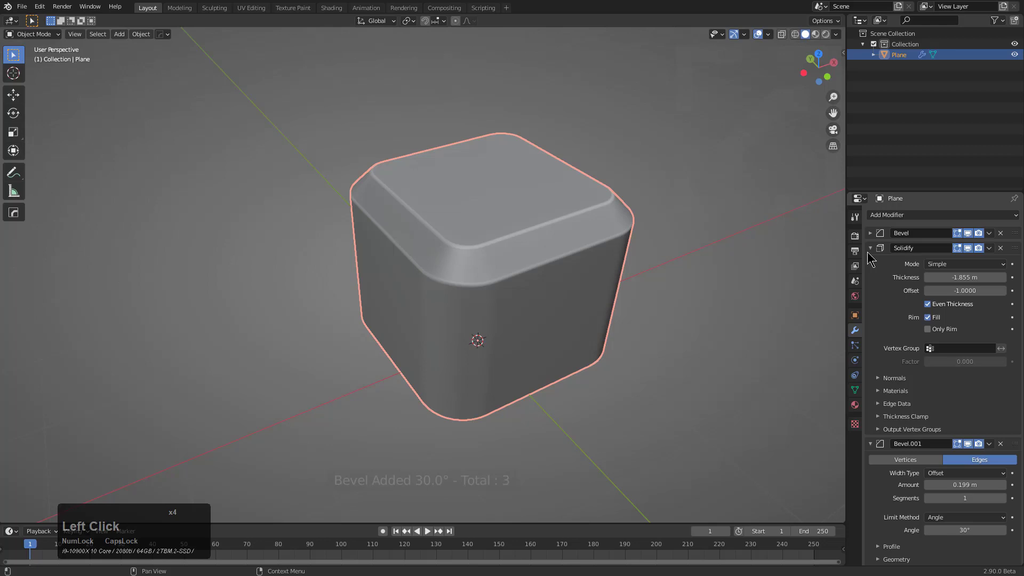
- Add a cutter cube on the block's top and scale it to pocket size
middle_click(609, 284)
right_click(527, 247)
key("shift+a")
left_click(562, 266)
key("s")
left_click(572, 300)
- Boolean the cutter into the top with a 60° half bevel and weighted normals
key("q")
left_click(540, 276)
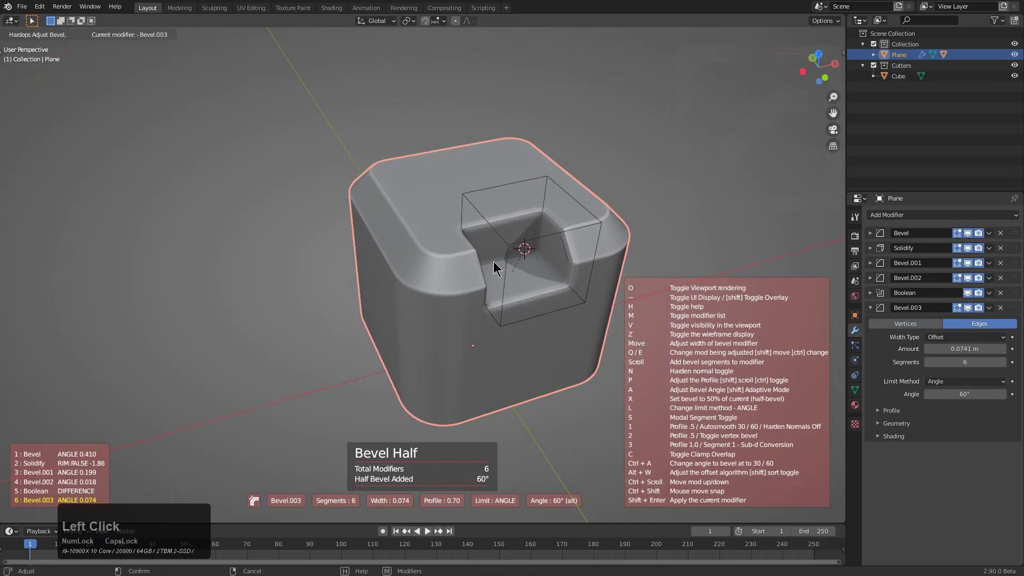
key("1")
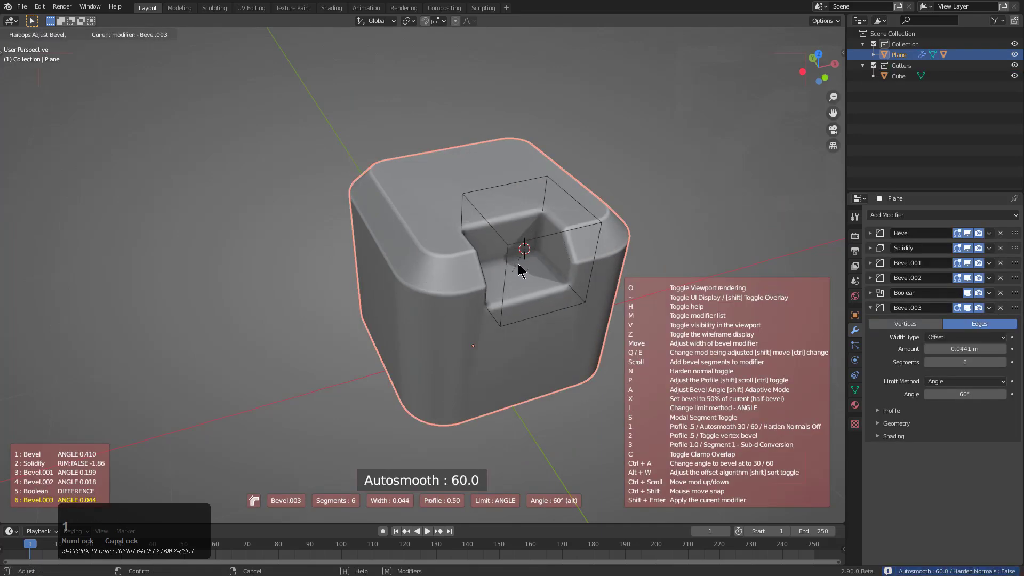
left_click(515, 266)
left_click(502, 350)
key("q")
left_click(490, 347)
- Duplicate the cutter along Z as a second cutter, Cube.001
middle_click(523, 305)
scroll("down", 3)
scroll("up", 3)
left_click(520, 187)
key("shift+d")
key("z")
left_click(573, 273)
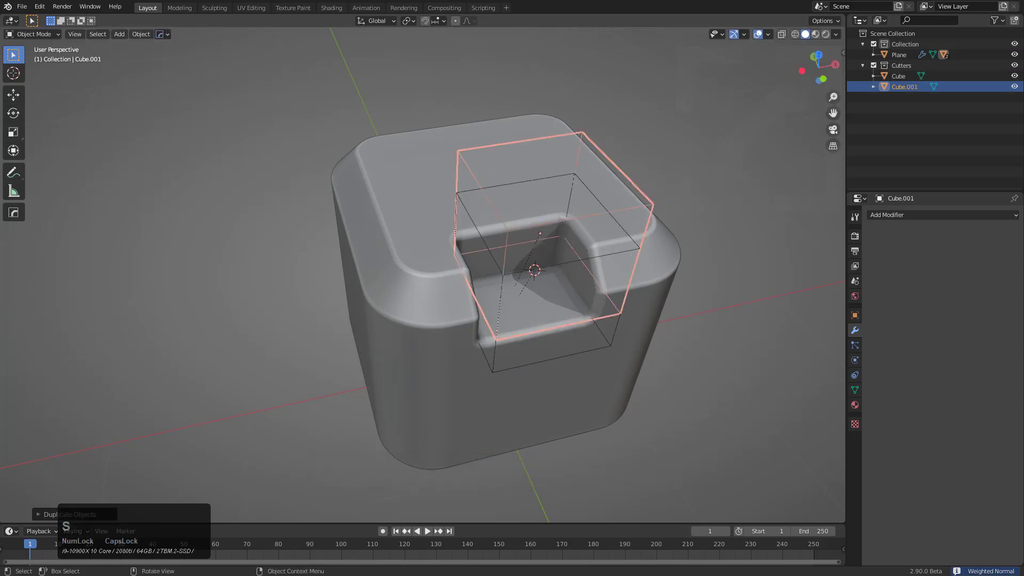
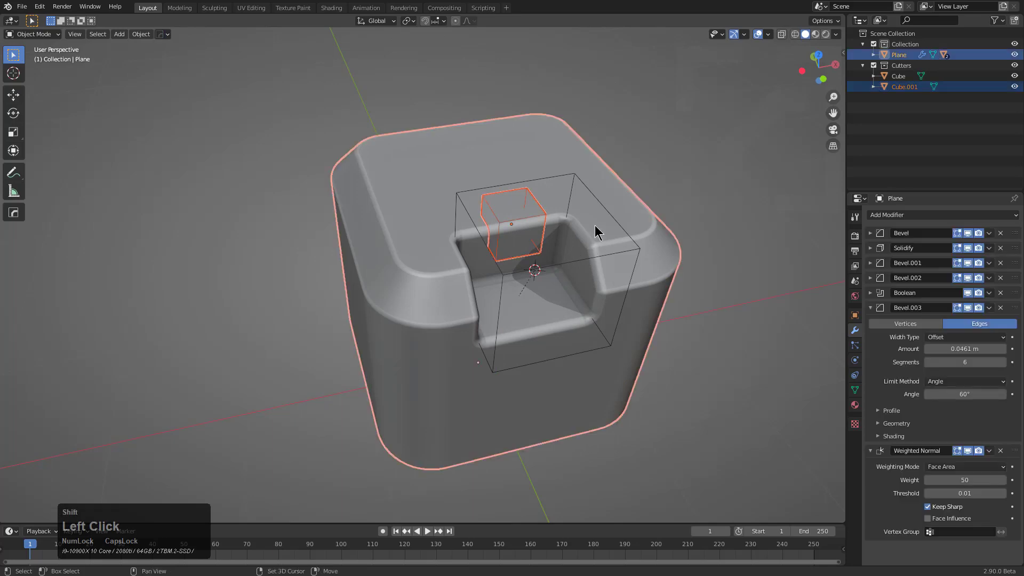
- Bevel the small back pocket cut by Cube.001 with HOps Bevel
key("q")
left_click(627, 226)
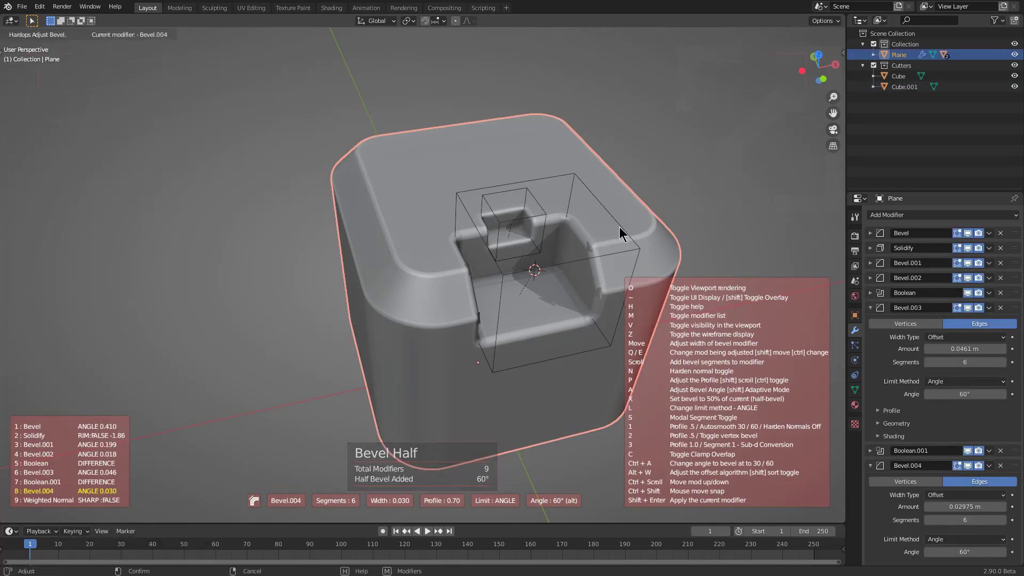
left_click(622, 229)
- Re-adjust Bevel.003 to 8 segments, smaller width and 30° autosmooth
key("q")
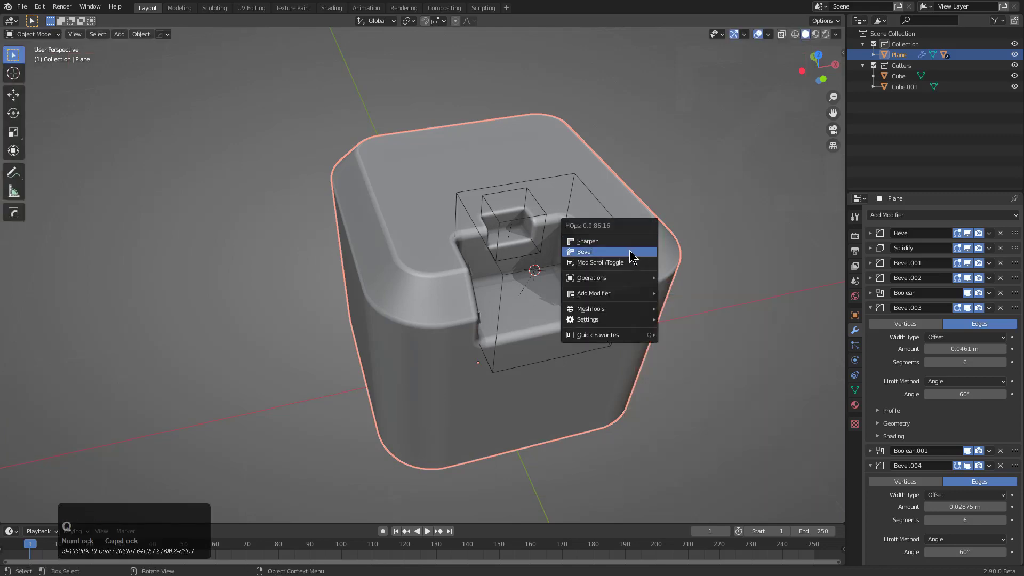
left_click(632, 252)
scroll("up", 3)
scroll("up", 3)
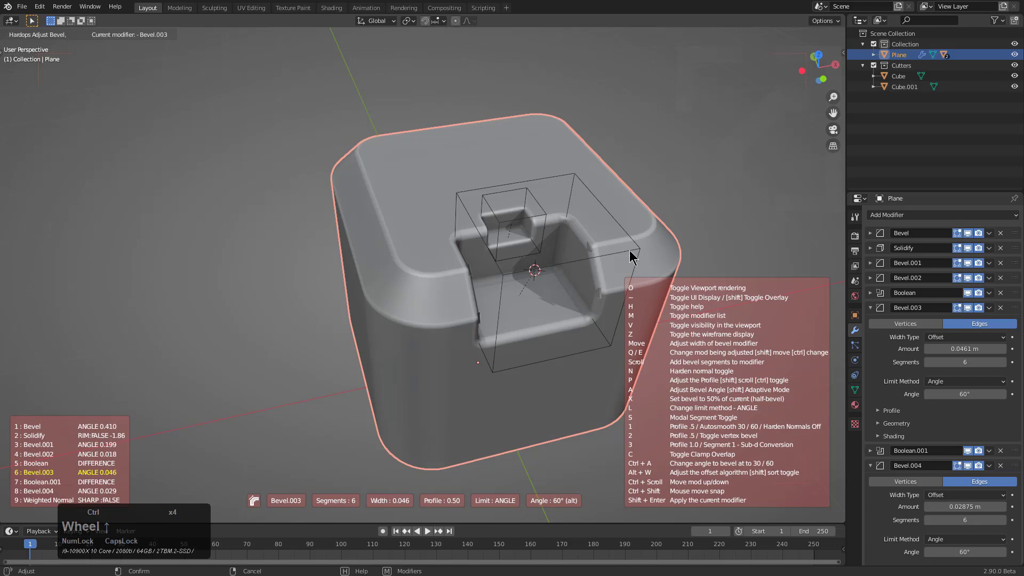
scroll("up", 3)
scroll("up", 3)
key("1")
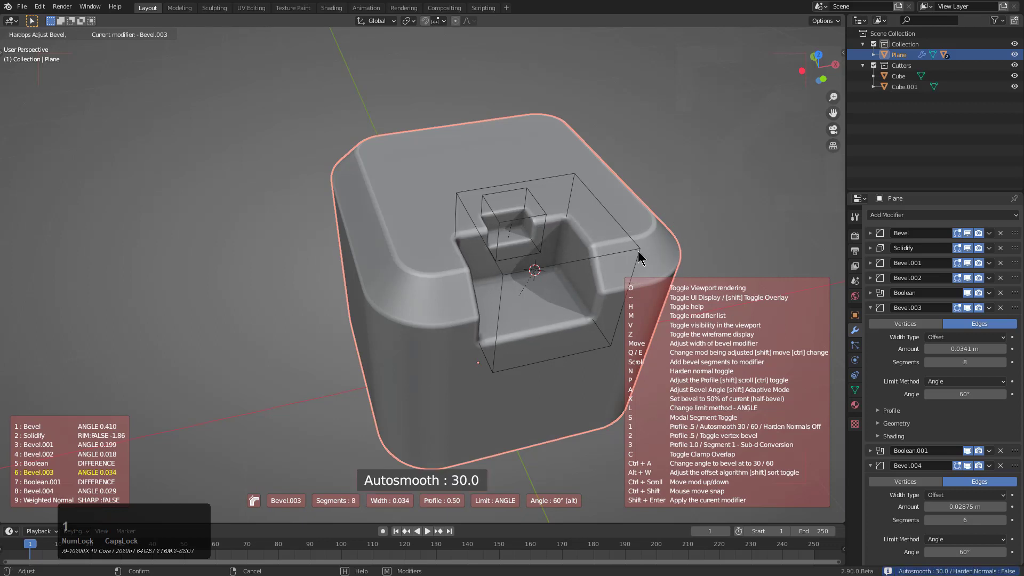
left_click(638, 253)
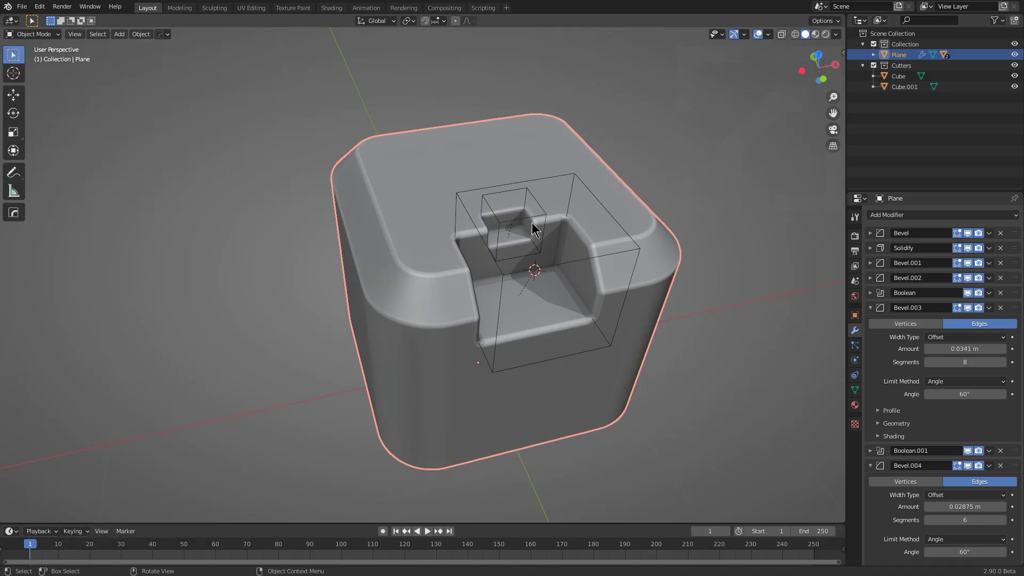
left_click(871, 308)
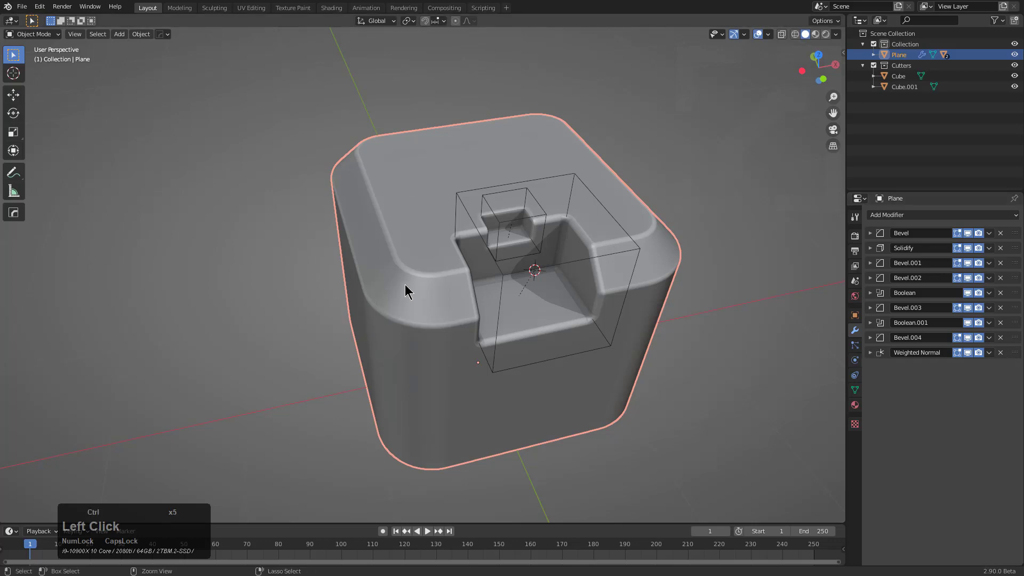
key("ctrl+c")
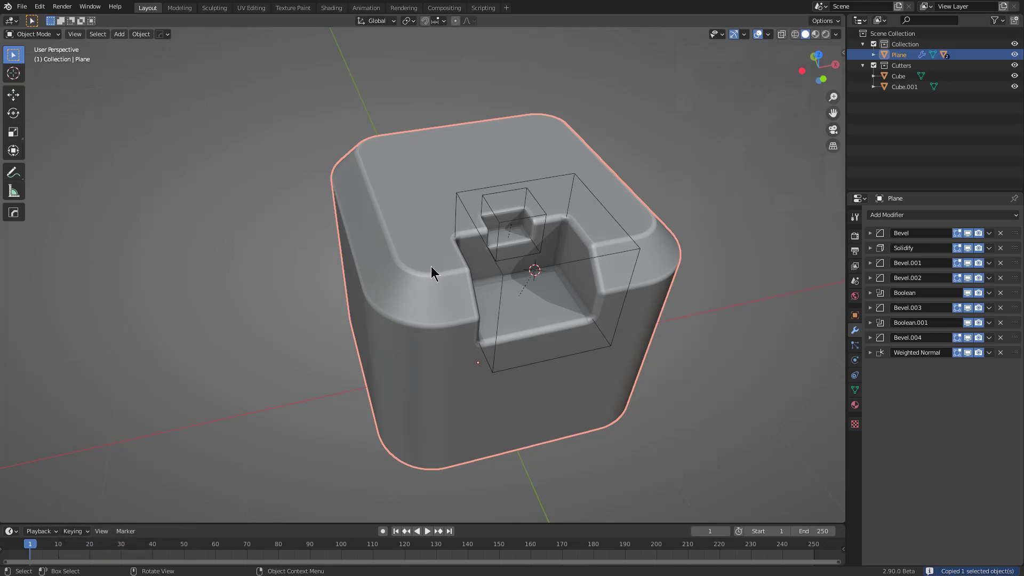
key("q")
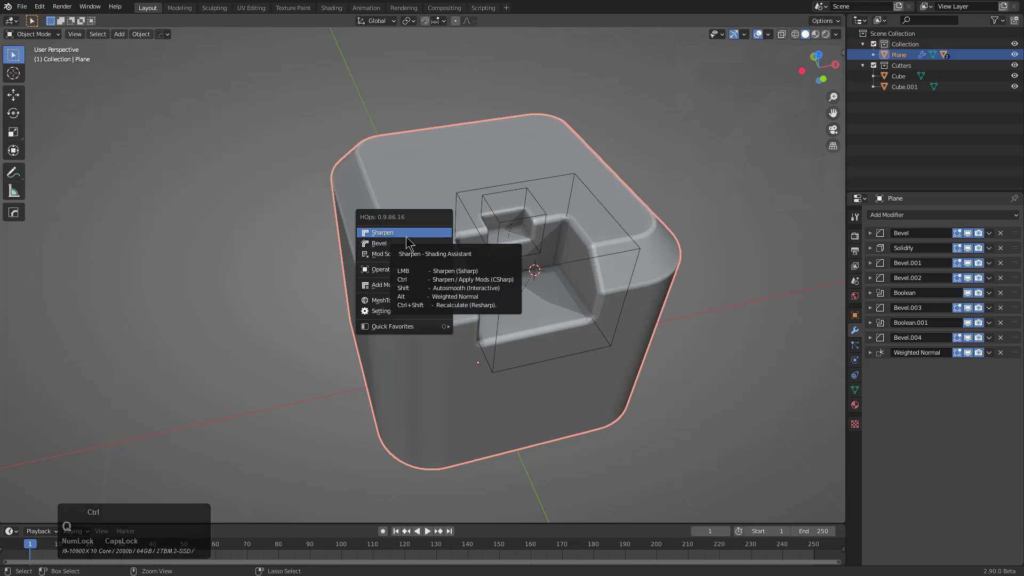
left_click(411, 242)
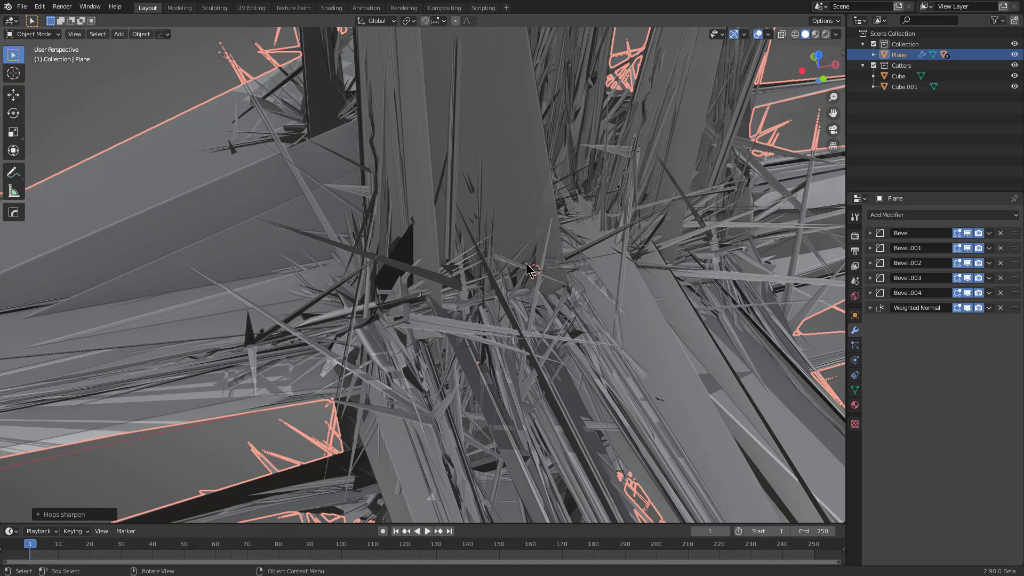
left_click(550, 268)
middle_click(549, 266)
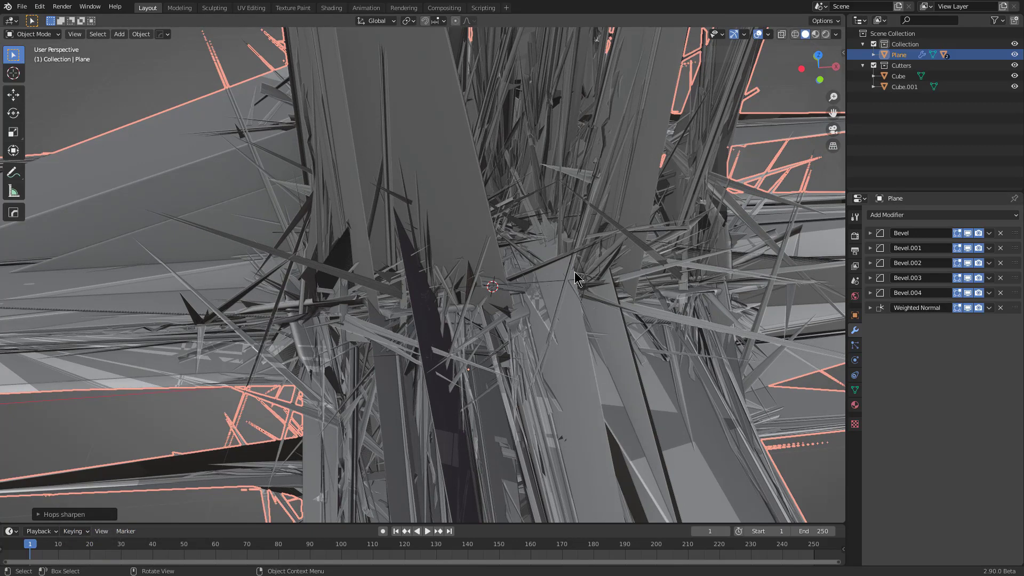
middle_click(580, 277)
key("ctrl+z")
middle_click(576, 276)
key("a")
- Smart-apply the block's modifiers, keeping only Bevel.004 and Weighted Normal and removing cutters
left_click(596, 269)
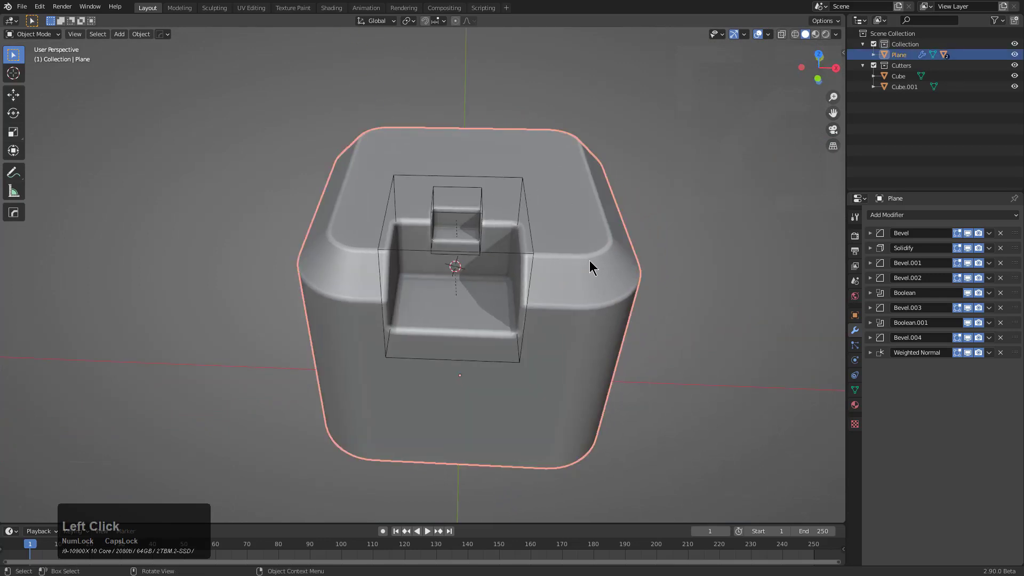
key("q")
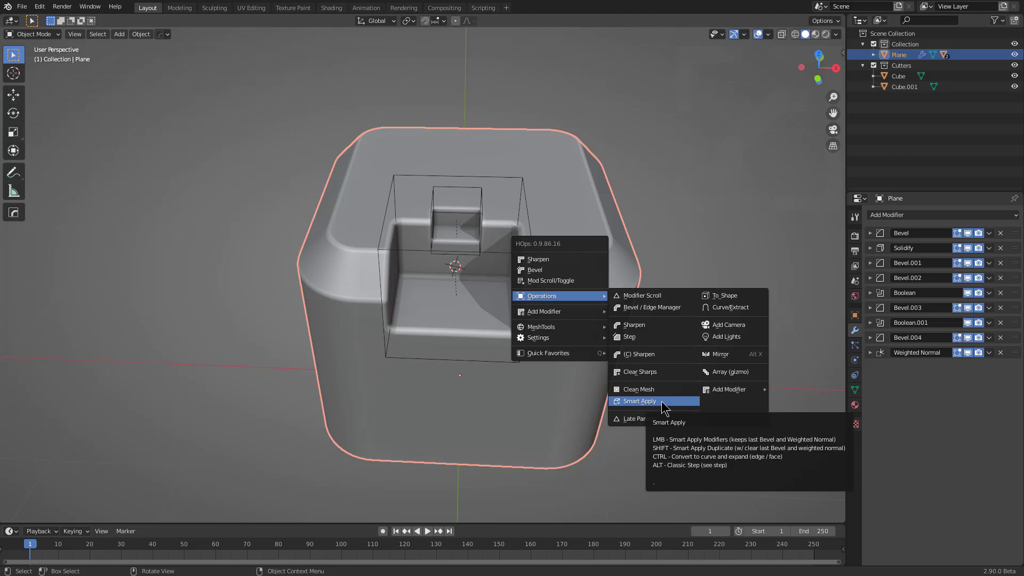
left_click(667, 407)
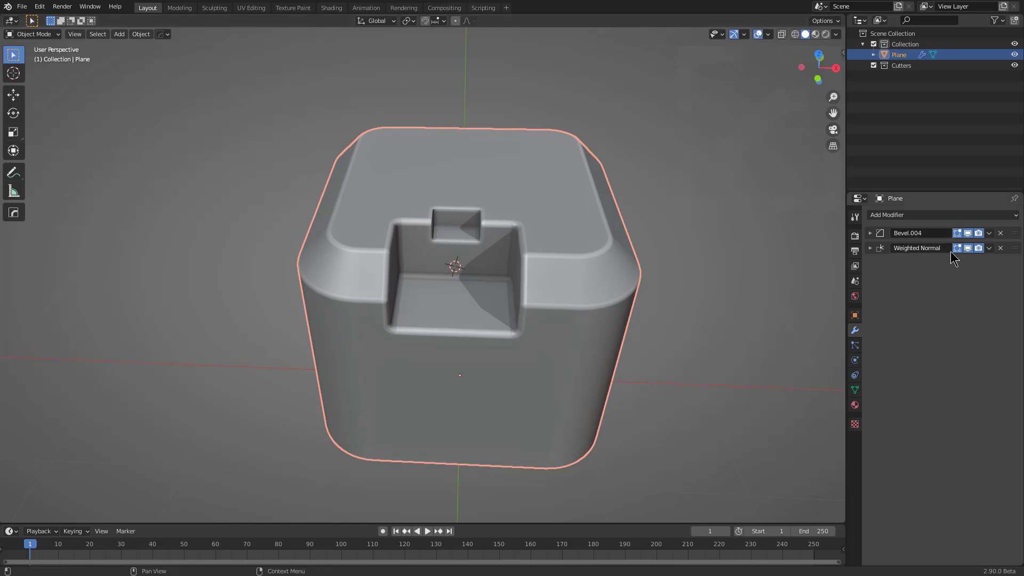
middle_click(442, 309)
right_click(373, 235)
- Add a new cube cutter at the top-left edge and scale it down
key("shift+a")
left_click(425, 248)
key("s")
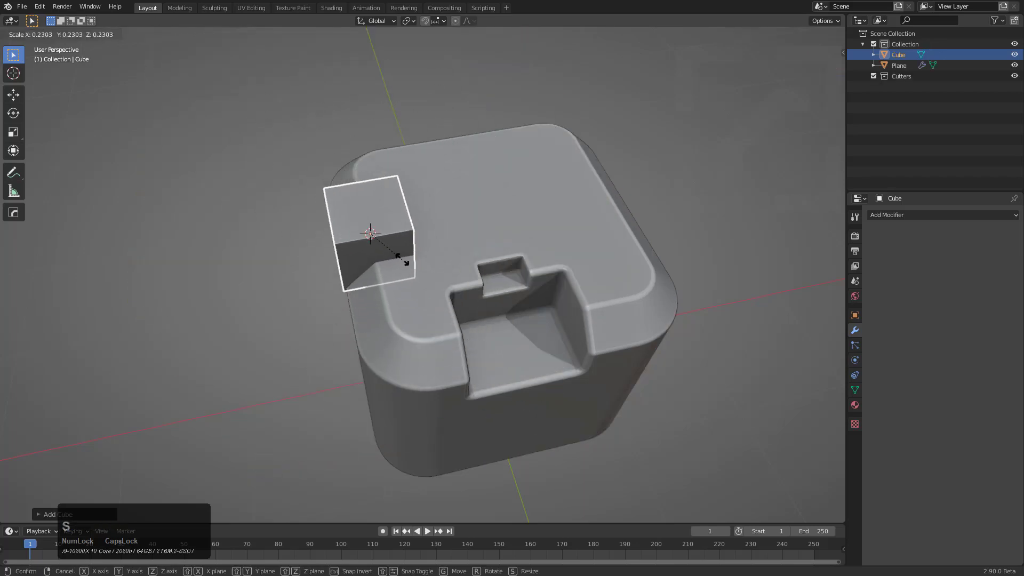
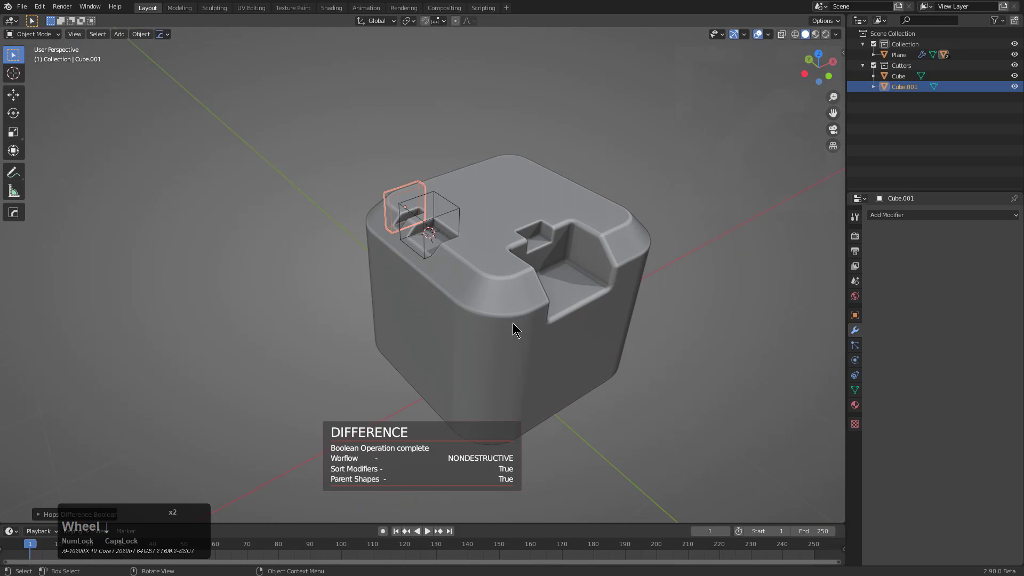
- Run the HardOps array on the thin cutter with its axis reset to Y
middle_click(512, 320)
scroll("up", 3)
middle_click(482, 285)
middle_click(493, 281)
scroll("down", 3)
scroll("down", 3)
key("q")
left_click(437, 271)
key("x")
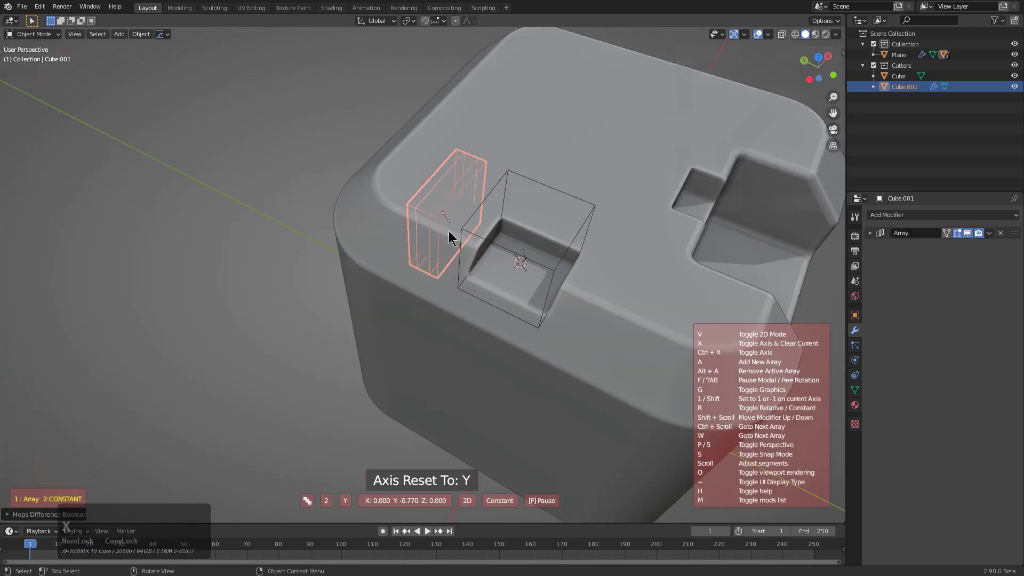
key("v")
left_click(615, 283)
key("1")
left_click(646, 312)
- Set the array count and spacing into a row of slot cutters and confirm it
key("q")
left_click(619, 322)
key("1")
left_click(624, 322)
scroll("down", 3)
middle_click(606, 322)
scroll("down", 3)
middle_click(552, 317)
scroll("down", 3)
middle_click(505, 281)
middle_click(521, 317)
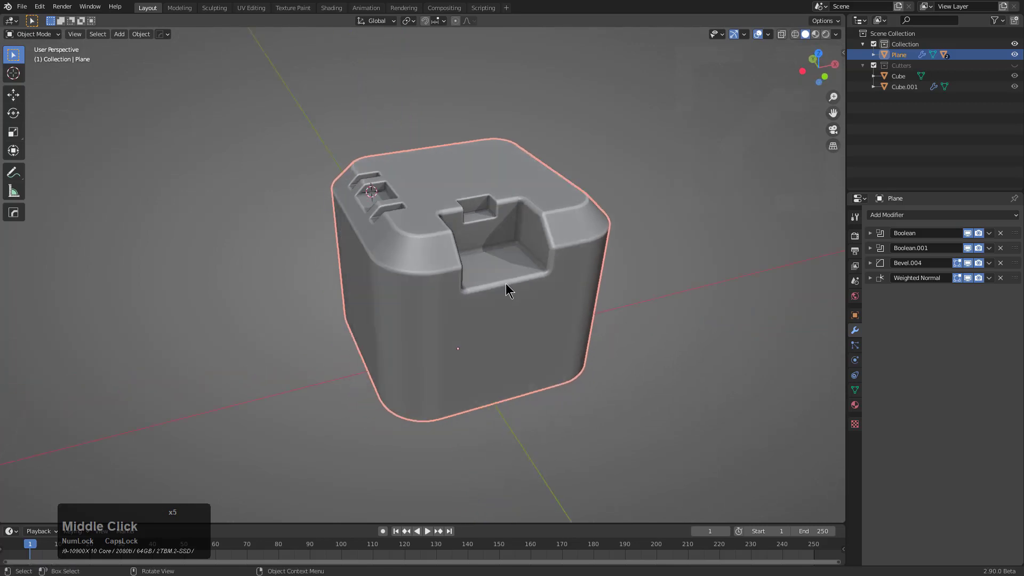
- Add a Lattice modifier, scale the lattice tall along Z with extra W divisions
key("q")
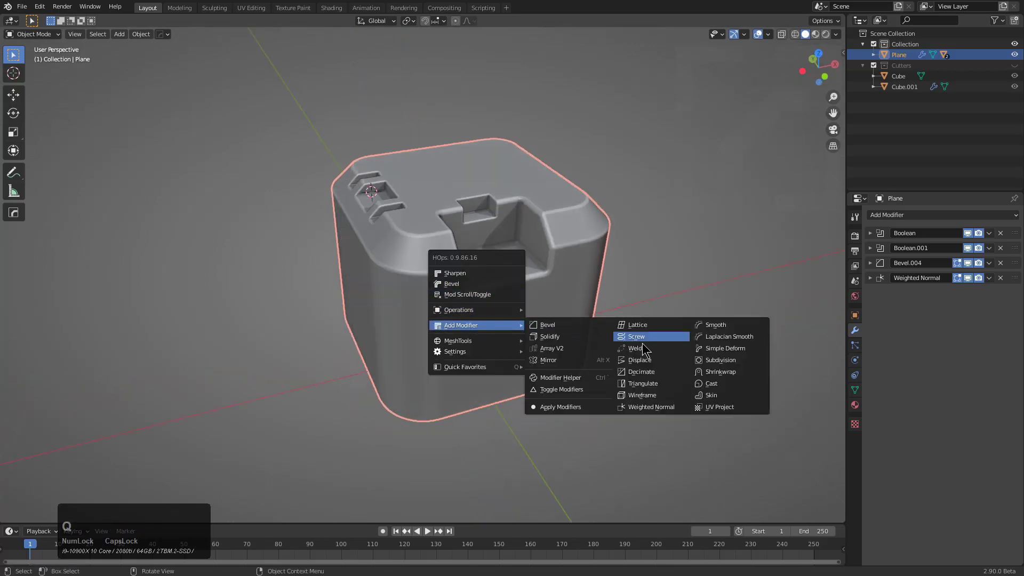
left_click(651, 331)
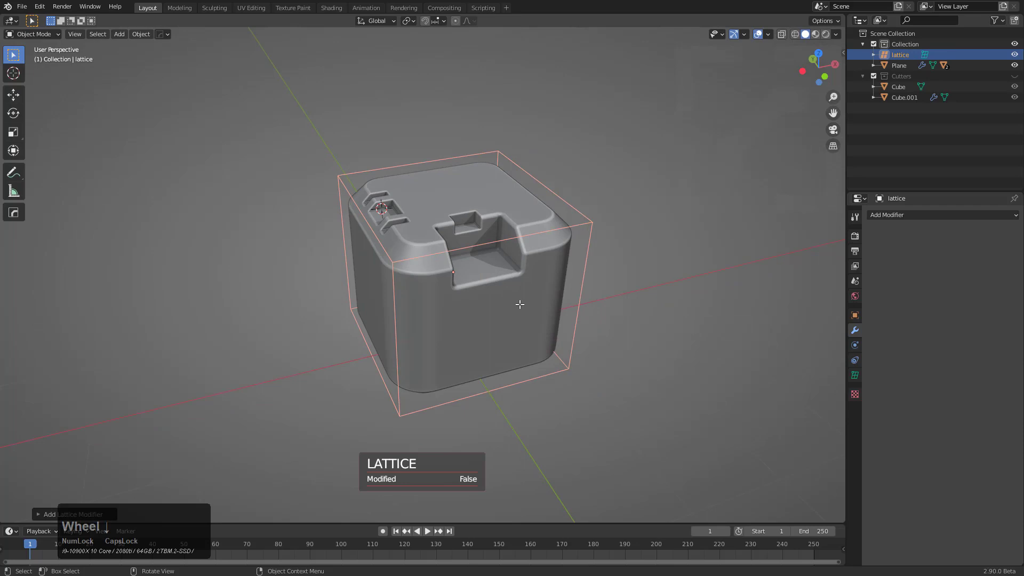
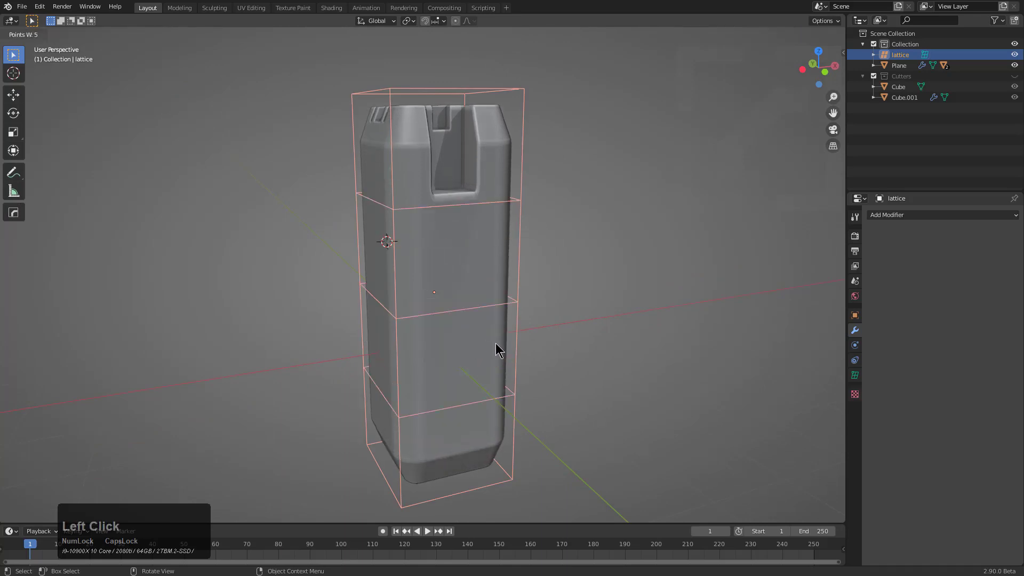
left_click(504, 345)
scroll("down", 3)
middle_click(466, 303)
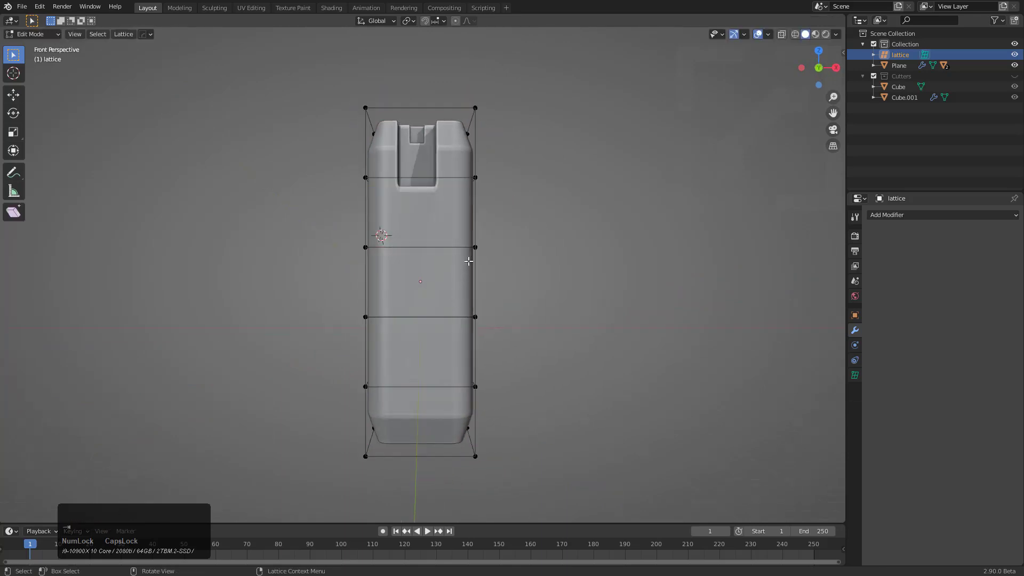
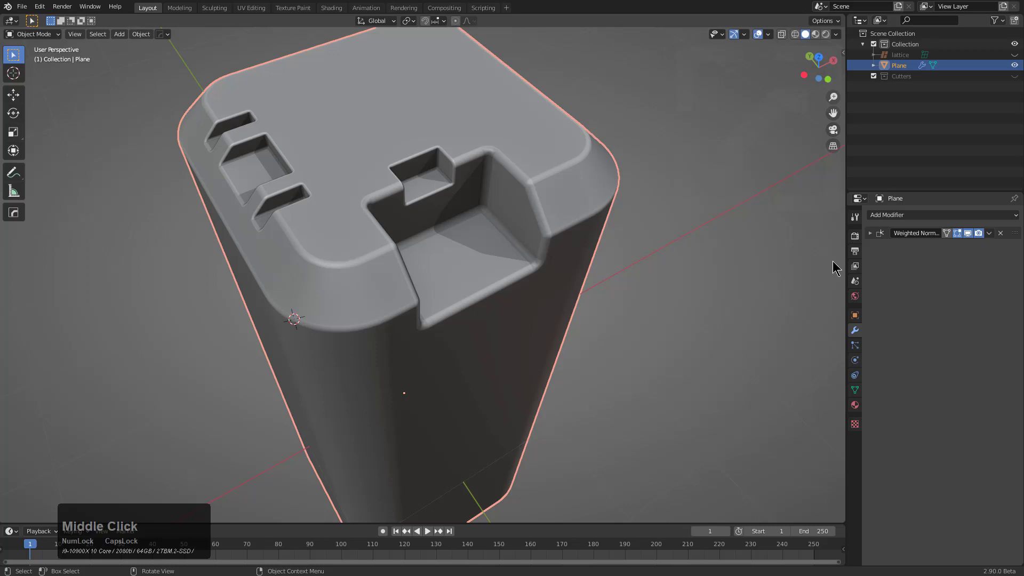
- Undo to restore the unapplied stack ending with the Lattice modifier
middle_click(547, 276)
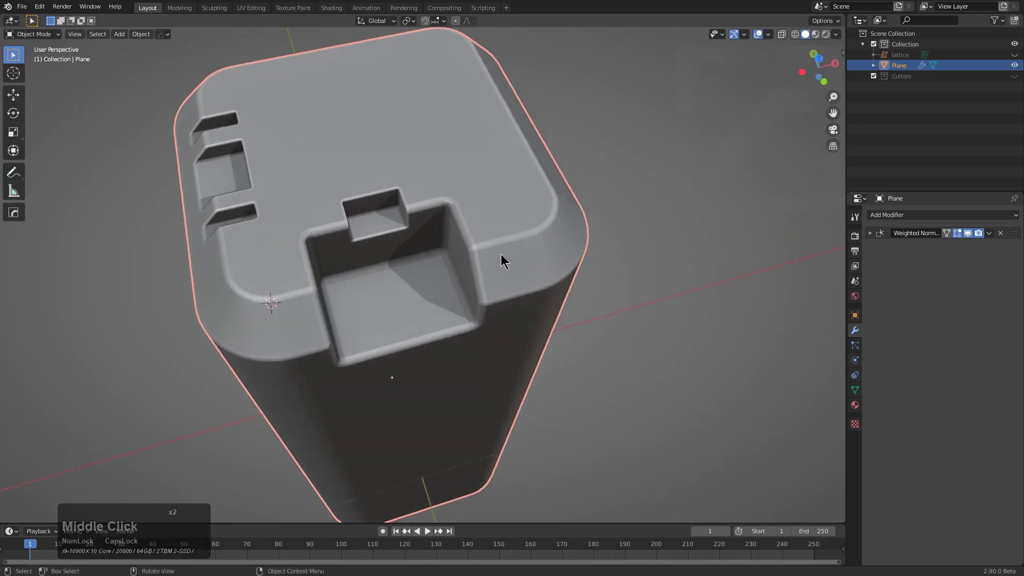
middle_click(517, 245)
key("ctrl+z")
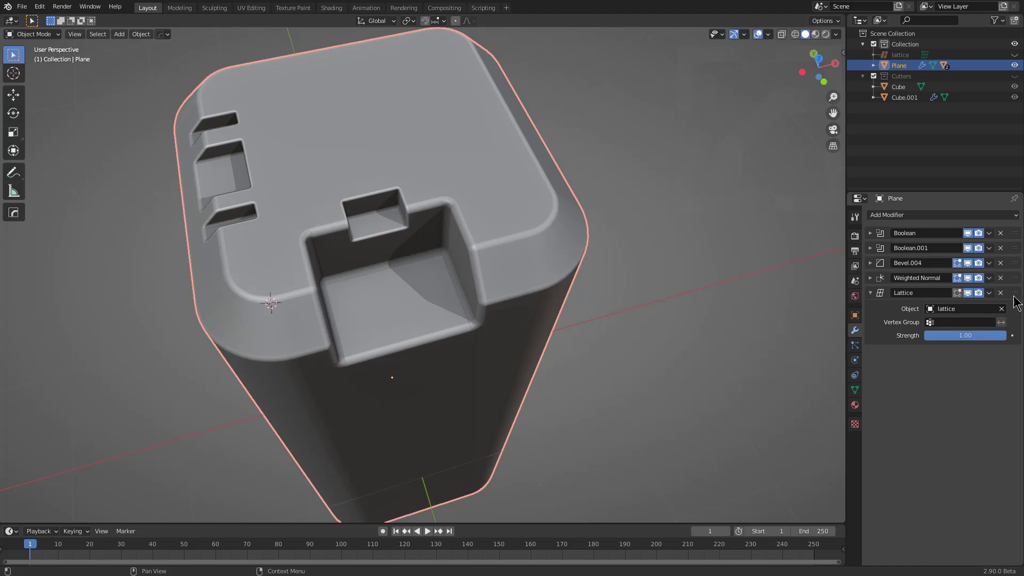
- Move the Lattice modifier up after the two Booleans, above Bevel.004, and collapse it
left_click_drag(1018, 296, 976, 272)
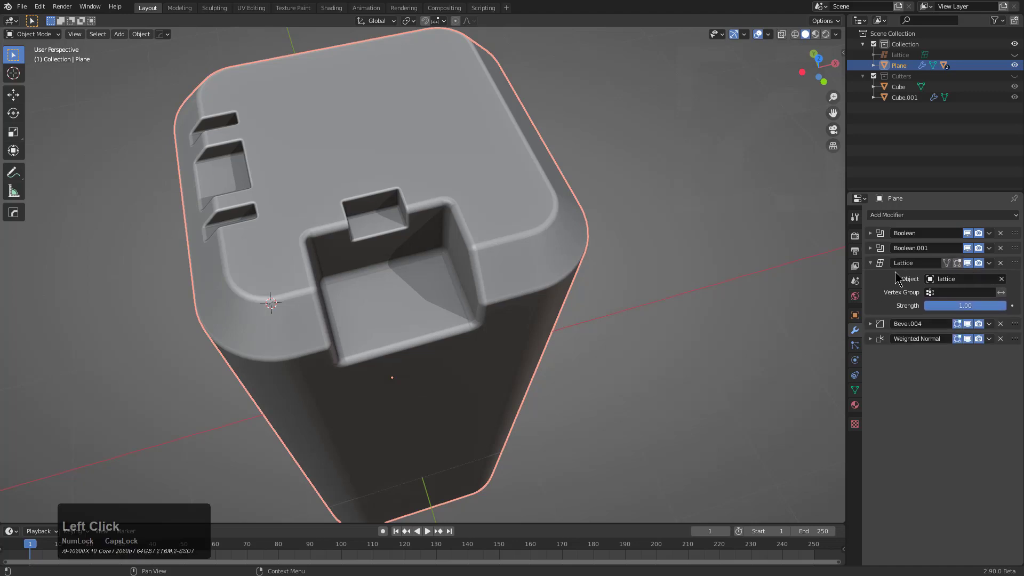
left_click(874, 265)
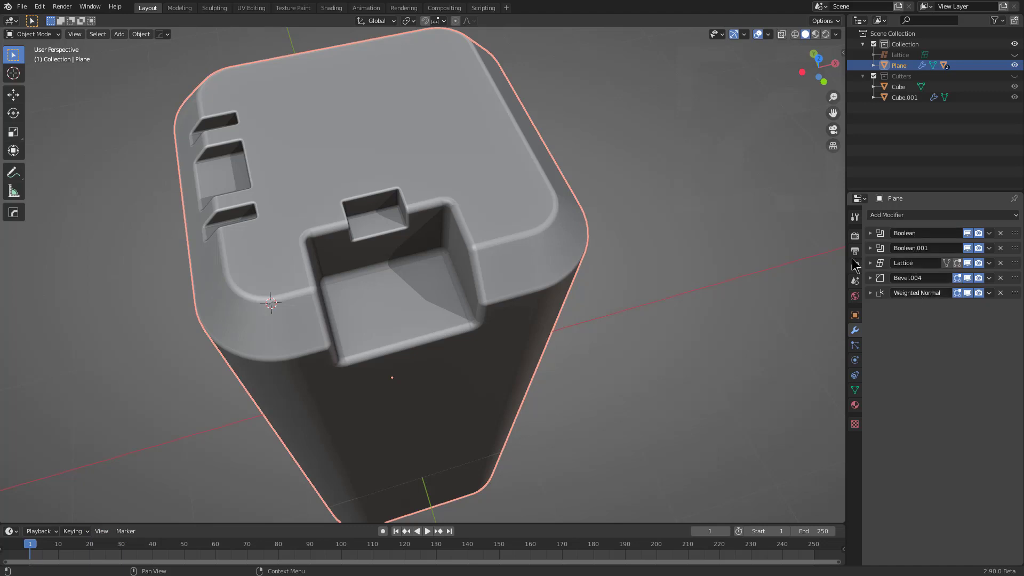
middle_click(593, 212)
- Smart-apply the Booleans and Lattice, keeping Bevel.004 and Weighted Normal, and inspect the column
key("q")
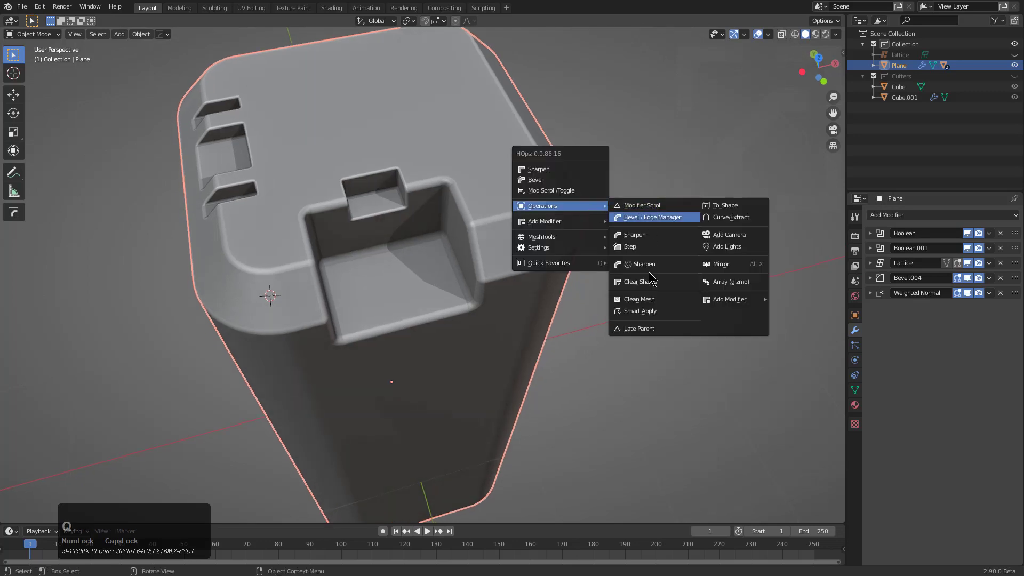
left_click(642, 331)
middle_click(608, 297)
key("q")
left_click(656, 400)
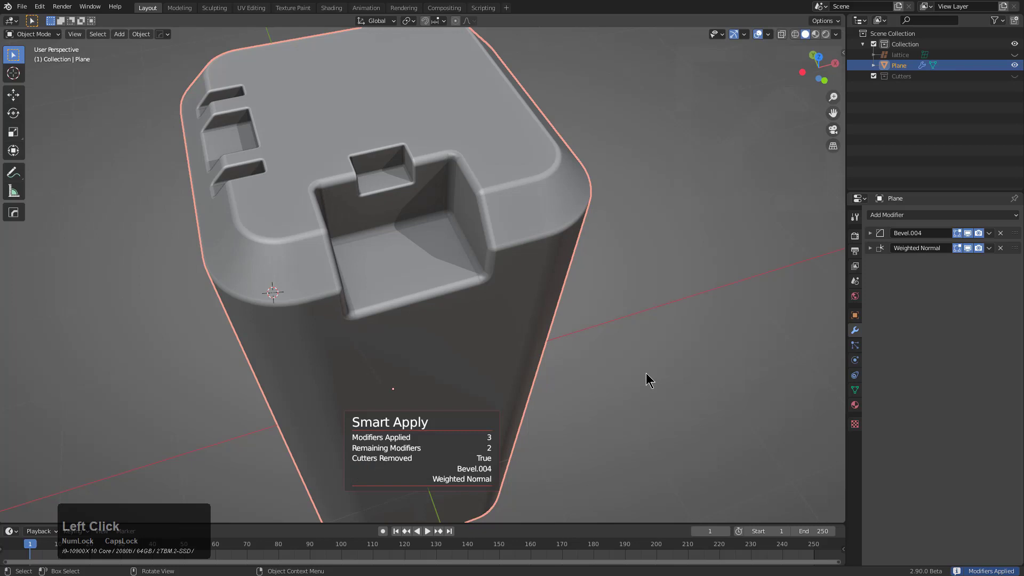
middle_click(573, 238)
middle_click(526, 264)
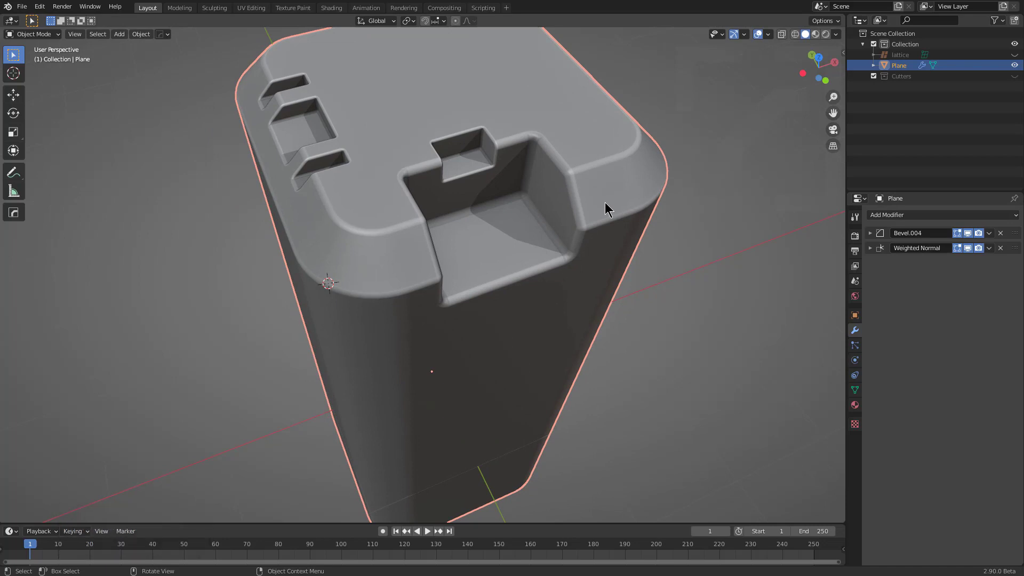
scroll("down", 3)
middle_click(586, 212)
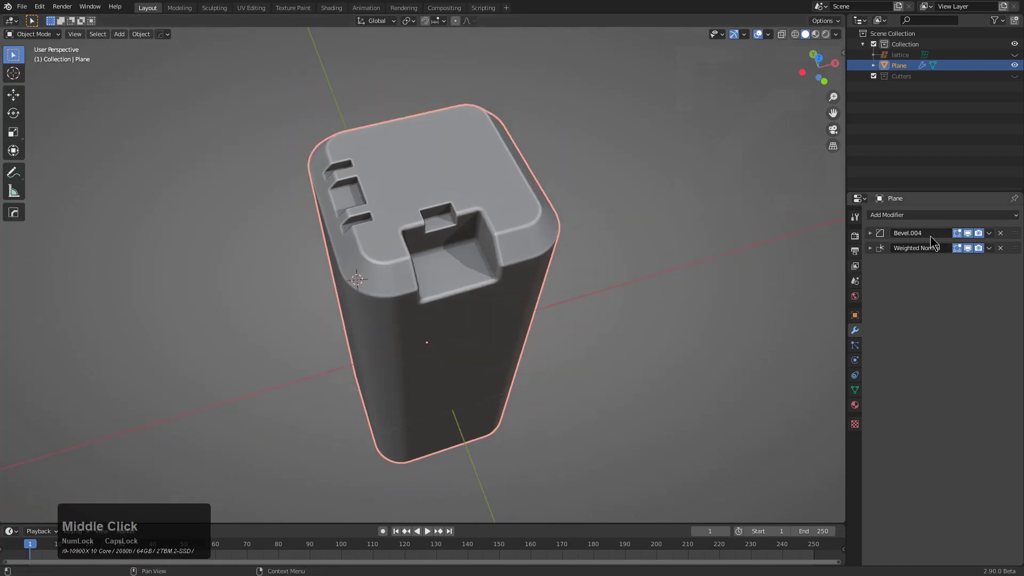
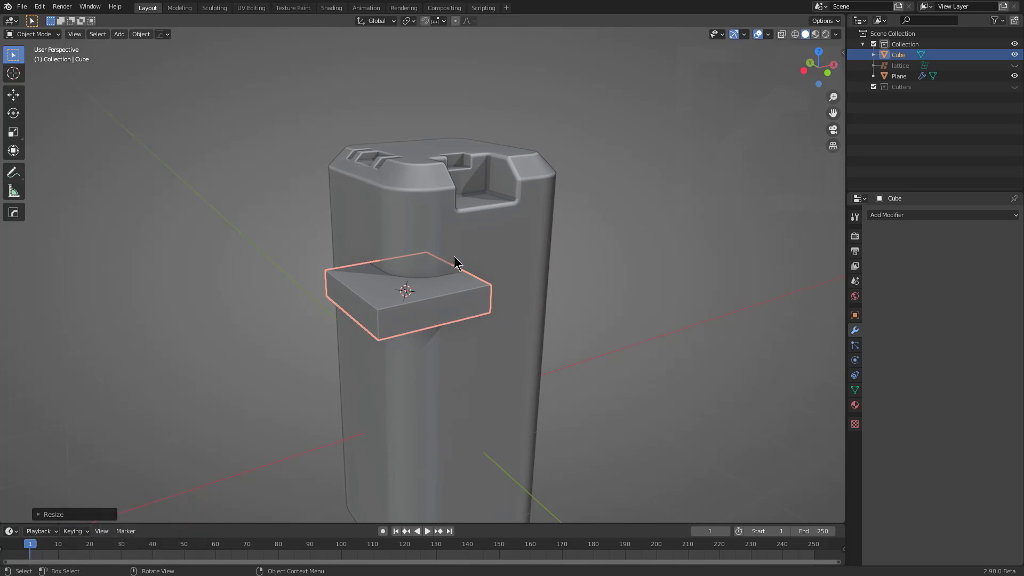
- Cut the flat box out of the column's side with a Boolean Difference and smart-apply it
left_click(510, 266)
key("q")
left_click(498, 273)
left_click(511, 250)
key("q")
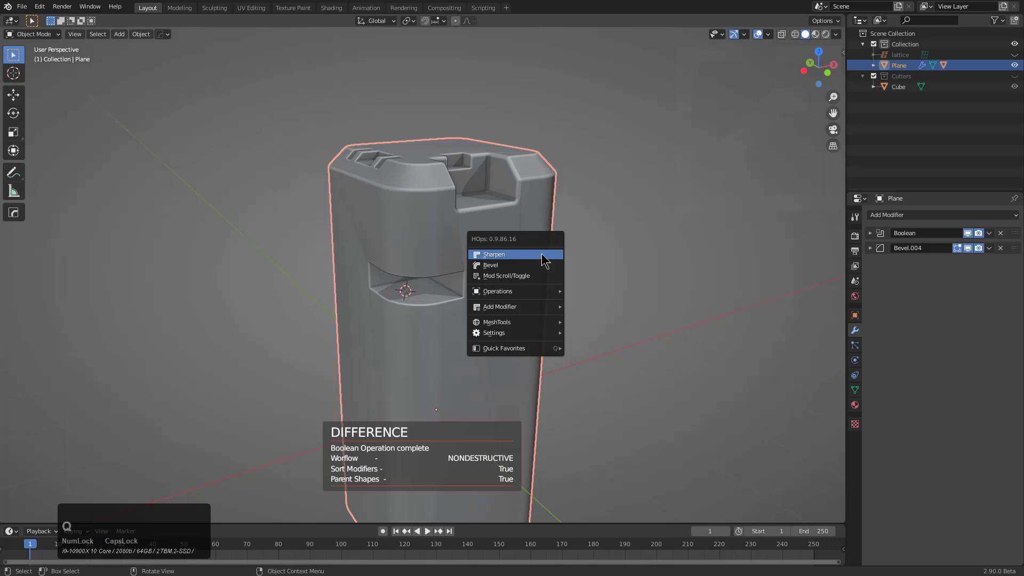
left_click(585, 395)
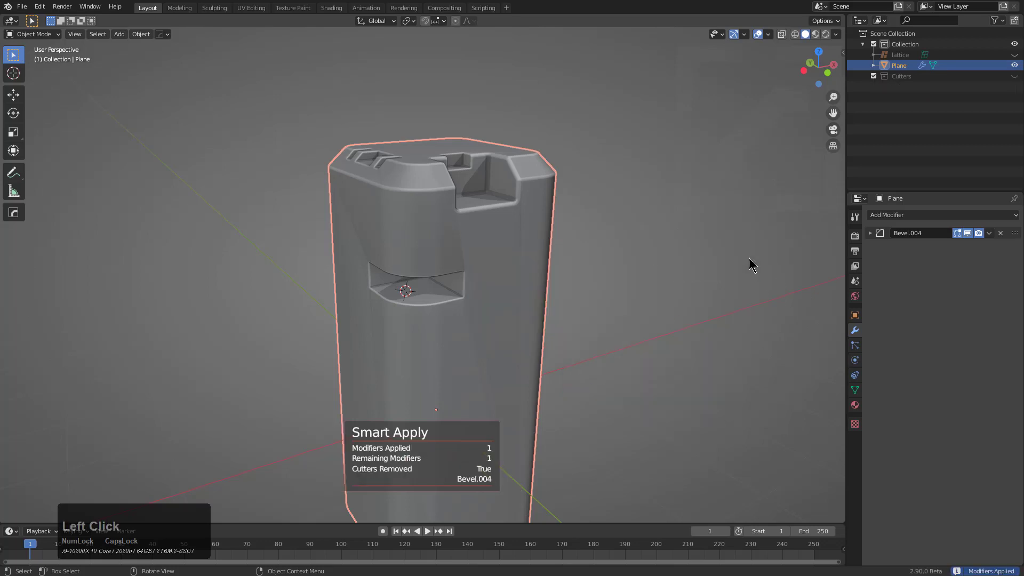
- Add a Weighted Normal modifier after Bevel.004 that keeps sharp edges
key("q")
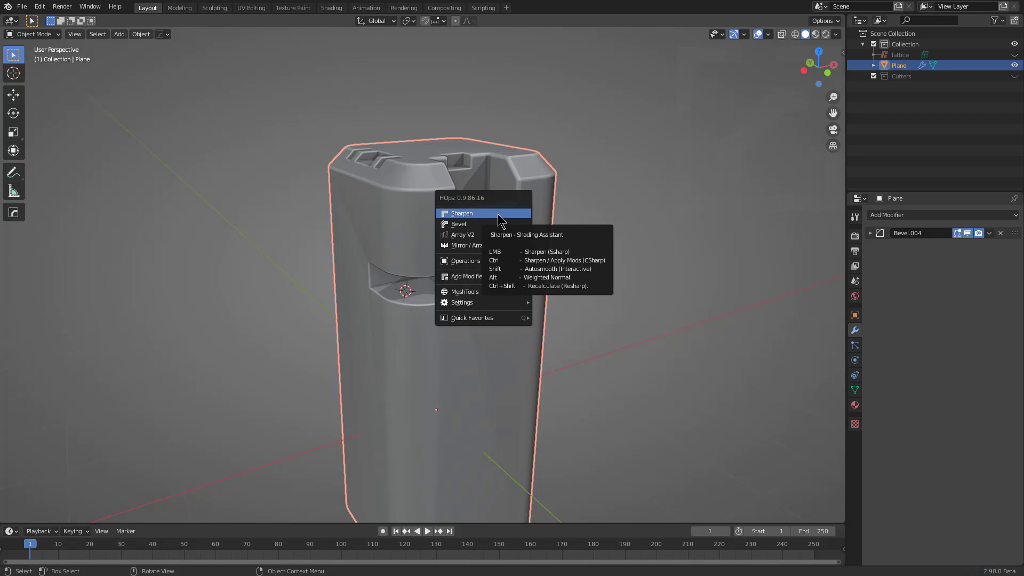
key("q")
left_click(500, 212)
middle_click(475, 280)
scroll("down", 3)
scroll("up", 3)
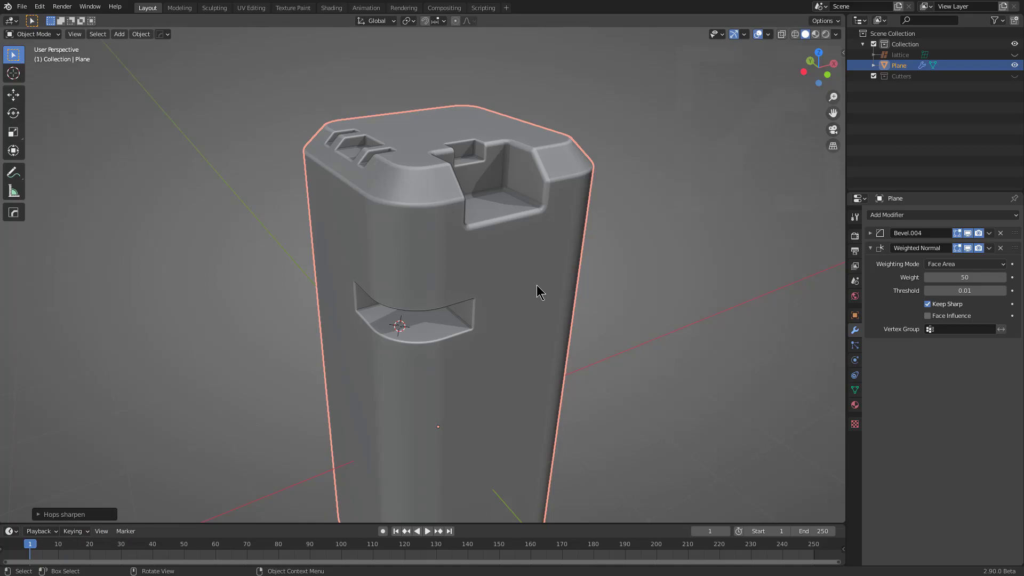